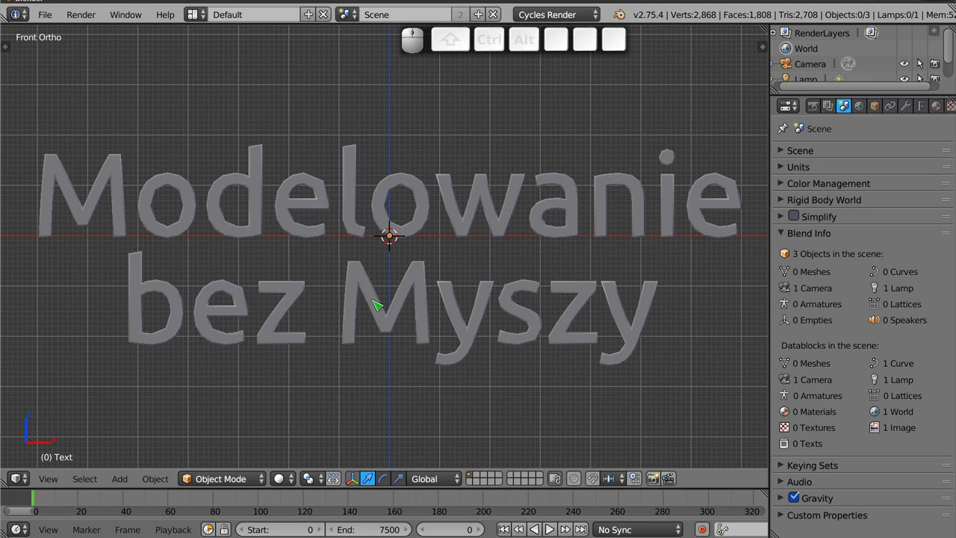
Delete the 'Modelowanie bez Myszy' title text, leaving only the camera and lamp
right_click(373, 304)
key(x)
click(373, 304)
drag(393, 242, 395, 326)
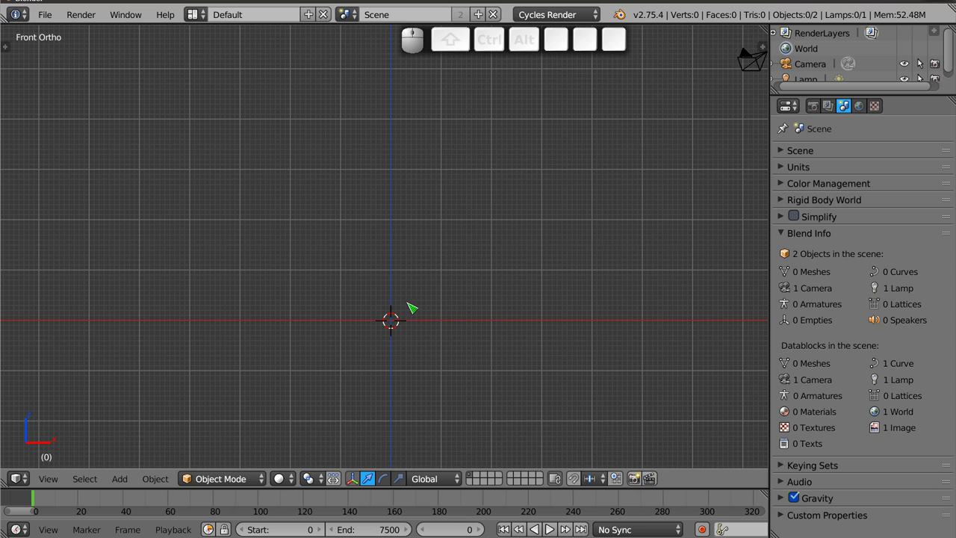
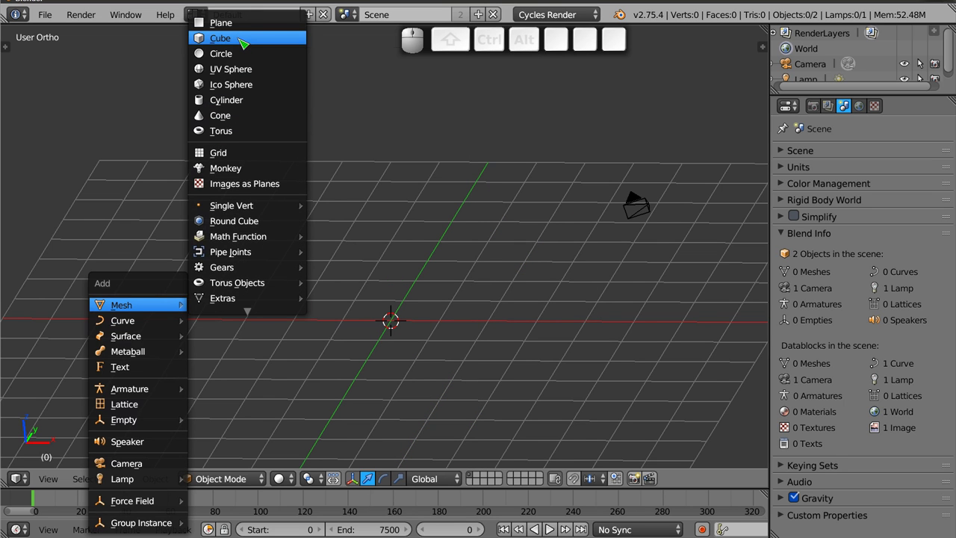
Add a cube, enter Edit Mode and select its four top corners
click(239, 42)
key(Tab)
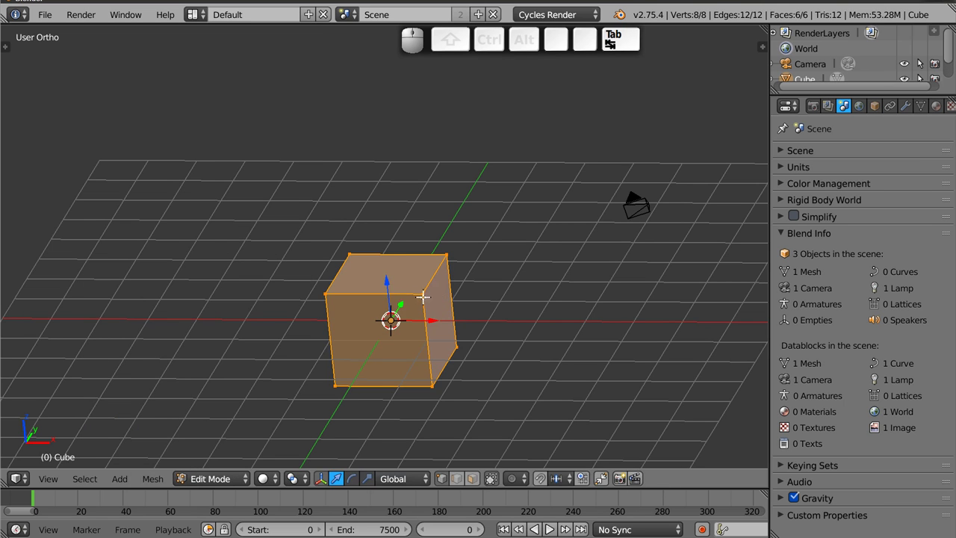
drag(390, 282, 379, 256)
right_click(332, 256)
right_click(361, 202)
right_click(446, 211)
right_click(416, 245)
drag(381, 198, 382, 245)
Extrude the top face and scale it by 1.1 into an overhanging roof, then deselect
key(e)
key(s)
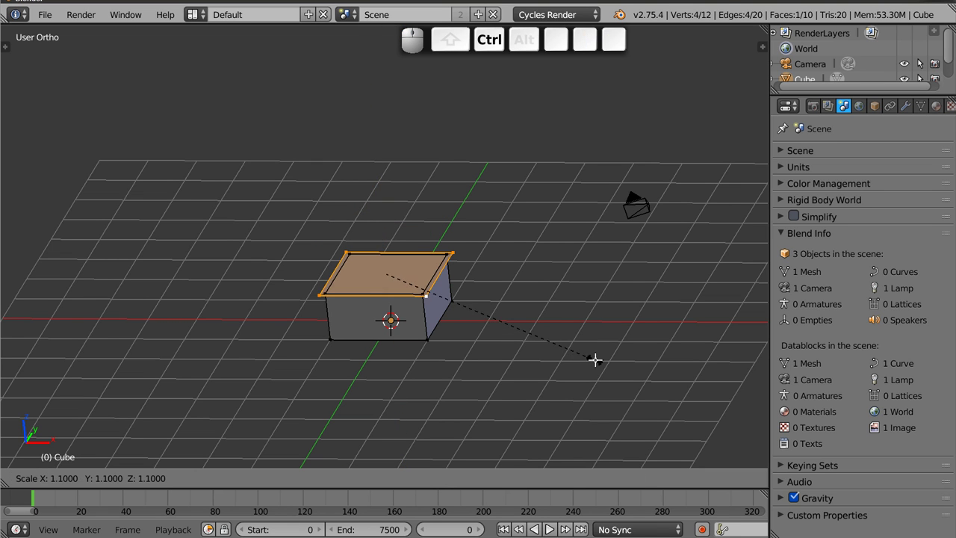
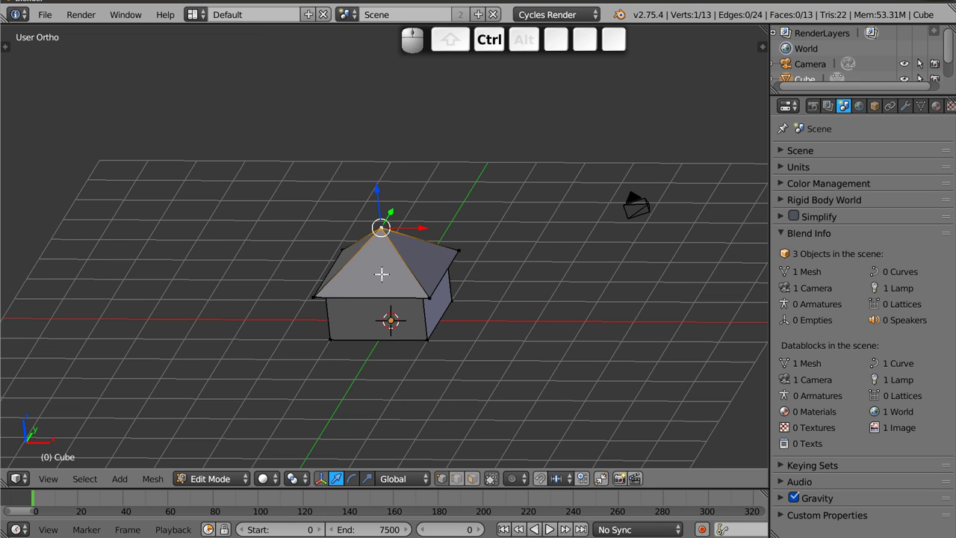
key(a)
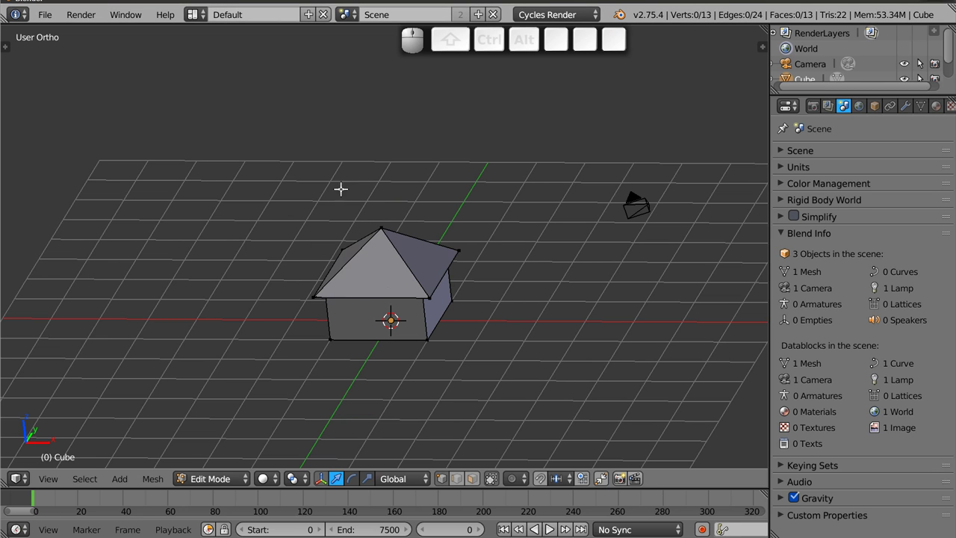
right_click(435, 303)
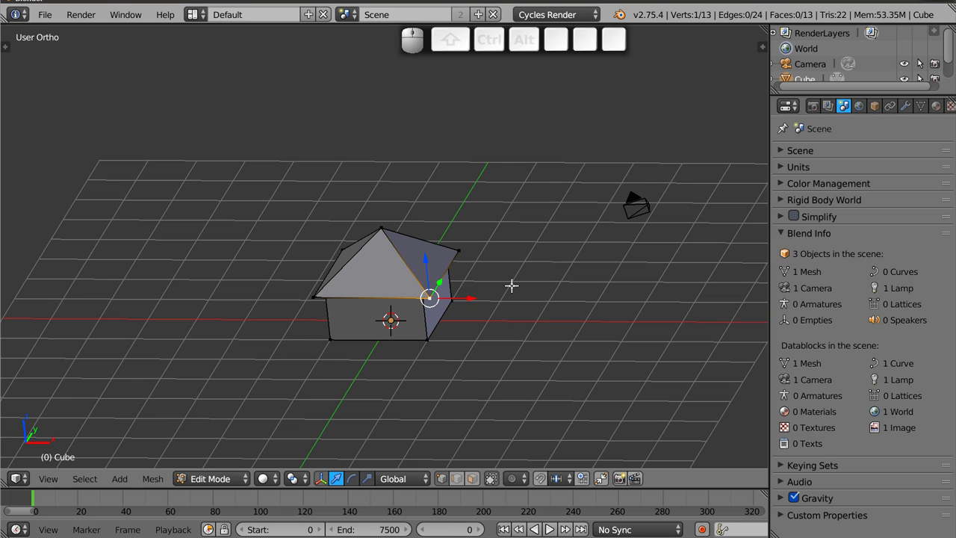
key(a)
key(a)
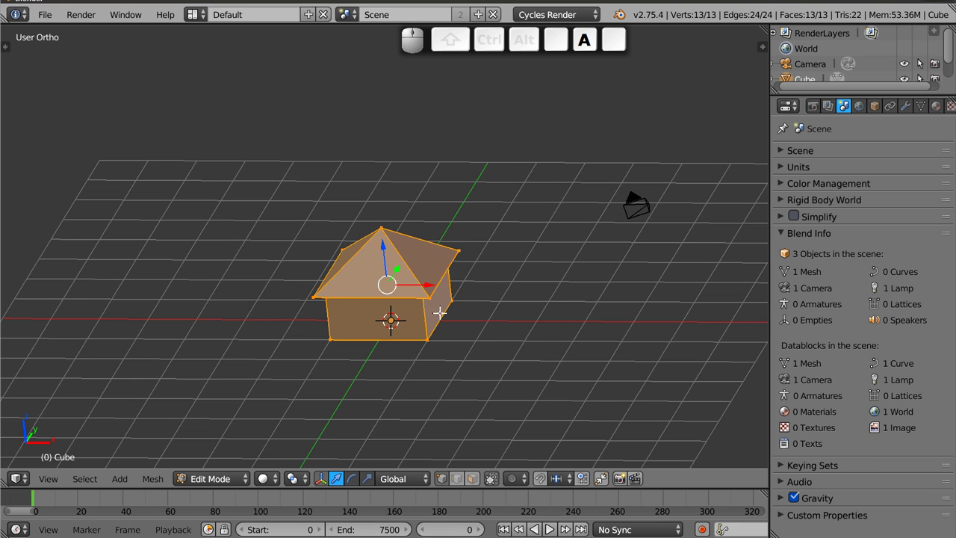
key(Tab)
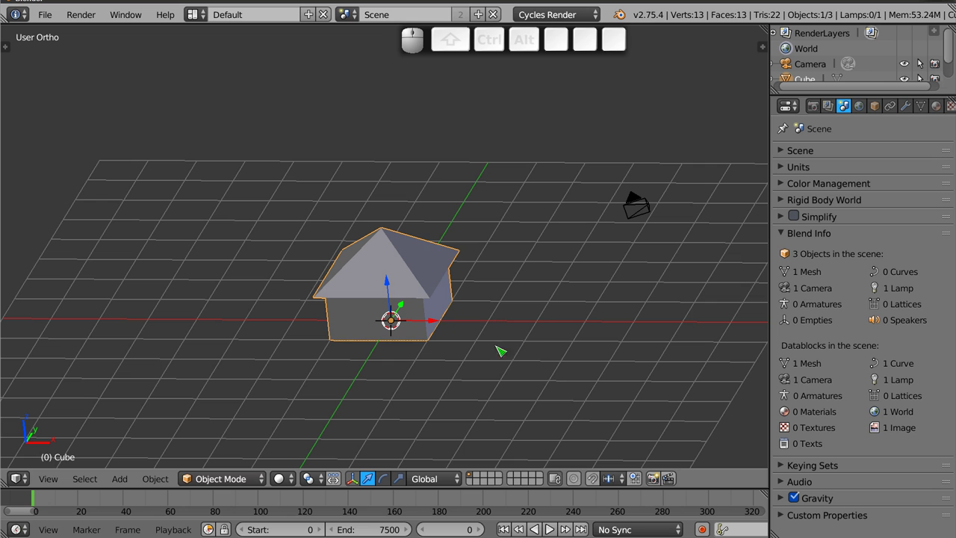
key(g)
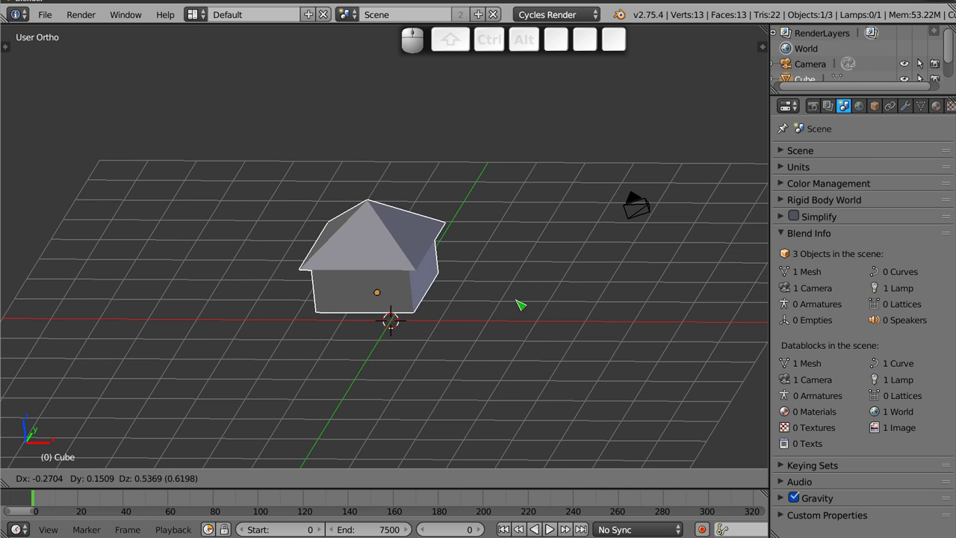
key(Escape)
key(Tab)
right_click(461, 243)
key(g)
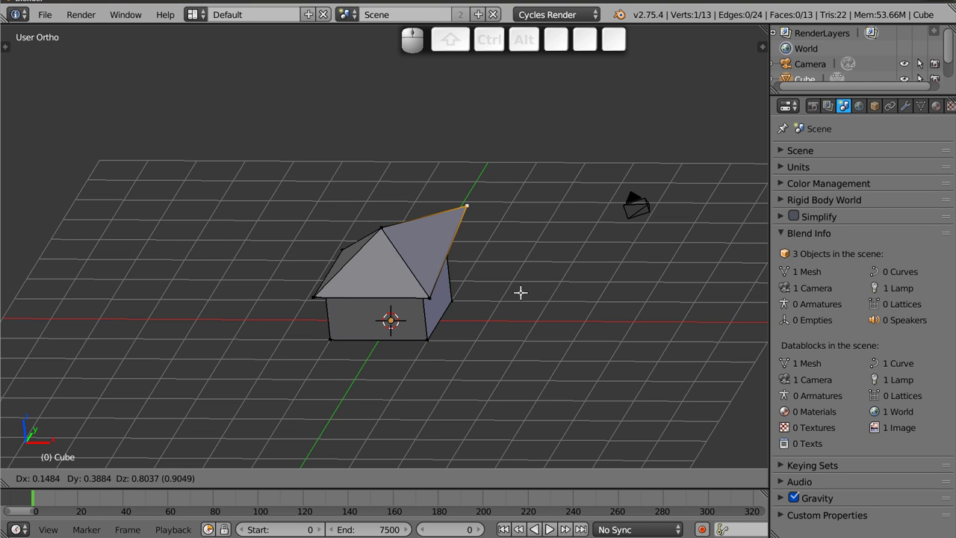
key(2)
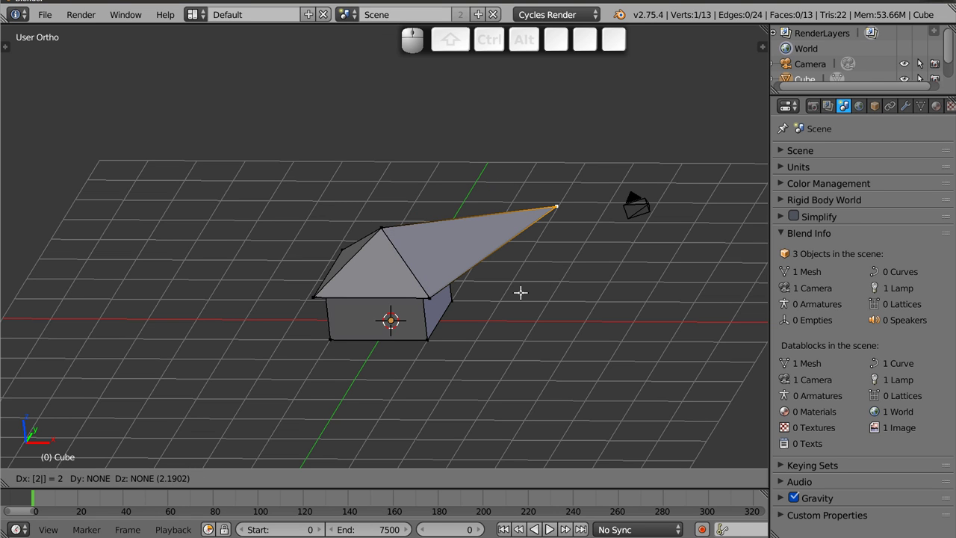
key(-)
key(Escape)
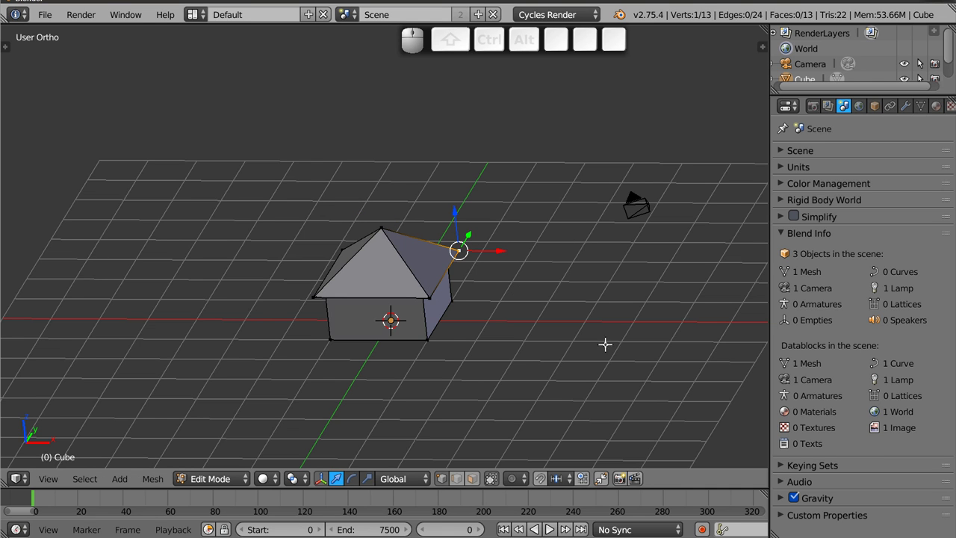
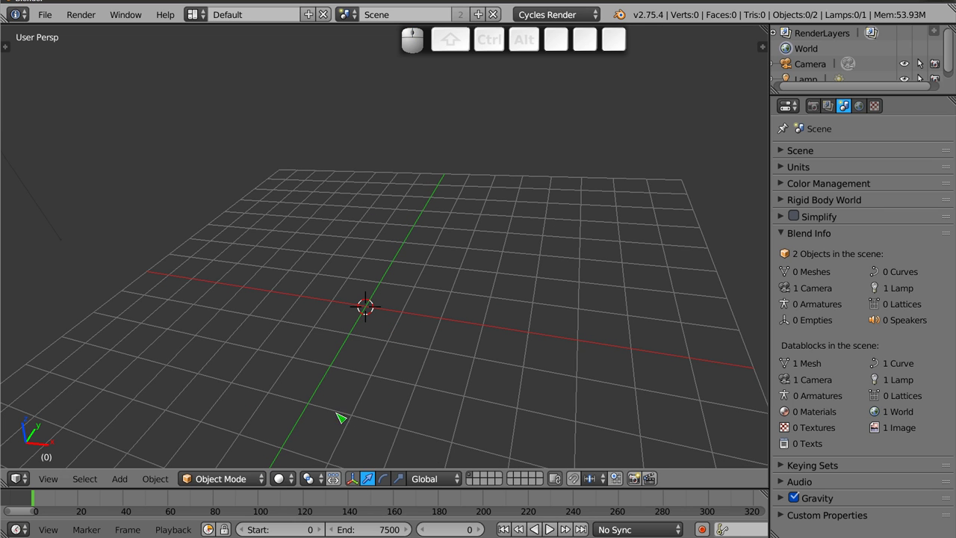
Zoom and orbit around the grid, then maximize the 3D view to fill the window
scroll(up, 3)
scroll(up, 3)
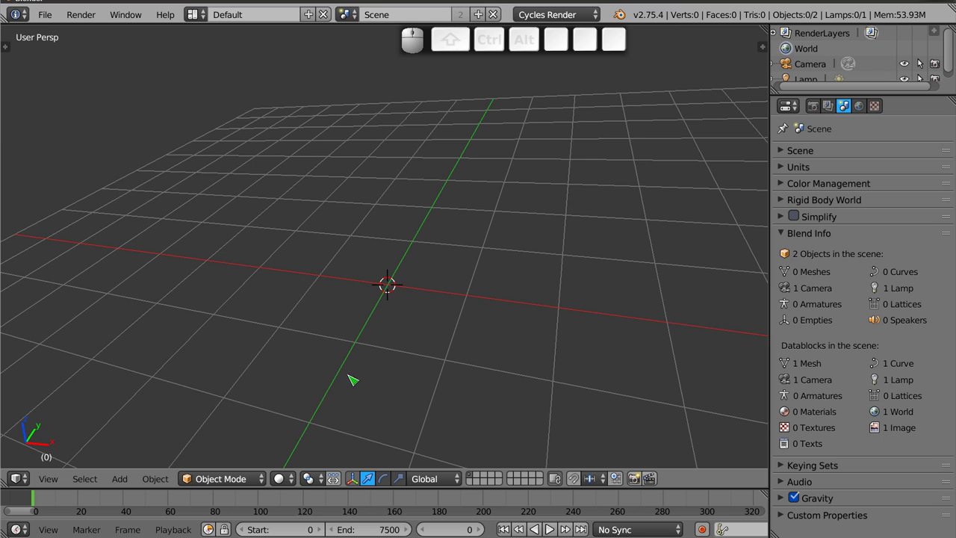
middle_click(399, 384)
key(shift+space)
middle_click(468, 380)
Add a Plane from the Shift+A Mesh menu using only the keyboard
click(441, 370)
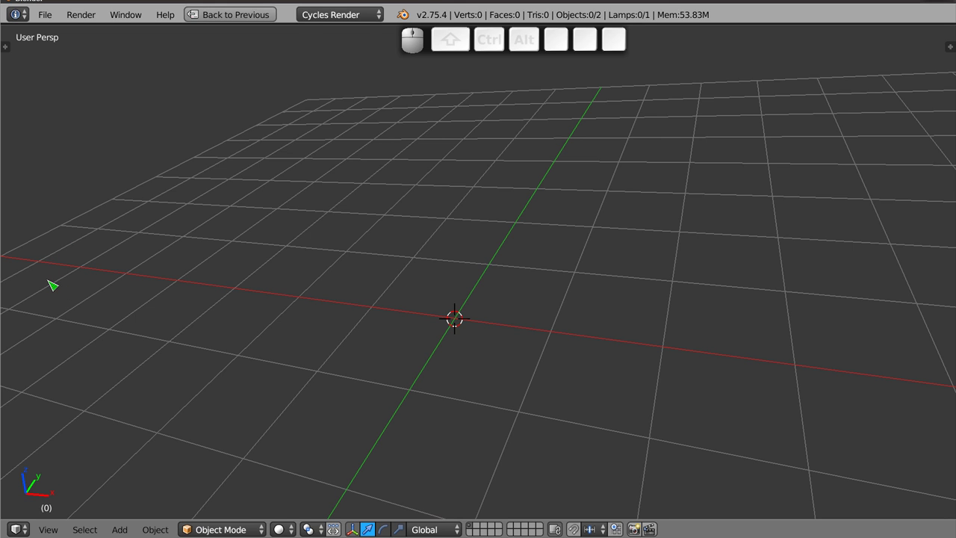
key(shift+a)
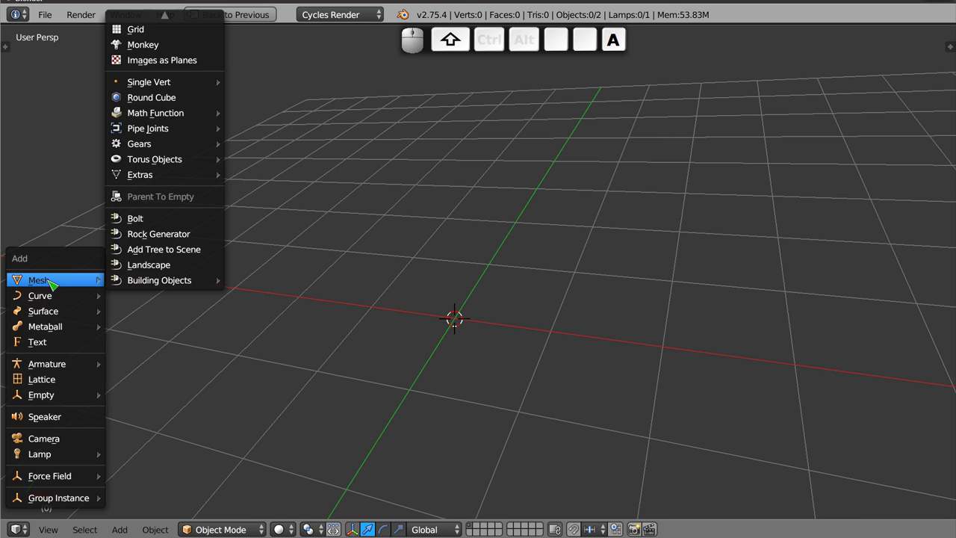
key(shift+Right)
key(shift+Right)
key(shift+Up)
key(shift+Up)
key(shift+Up)
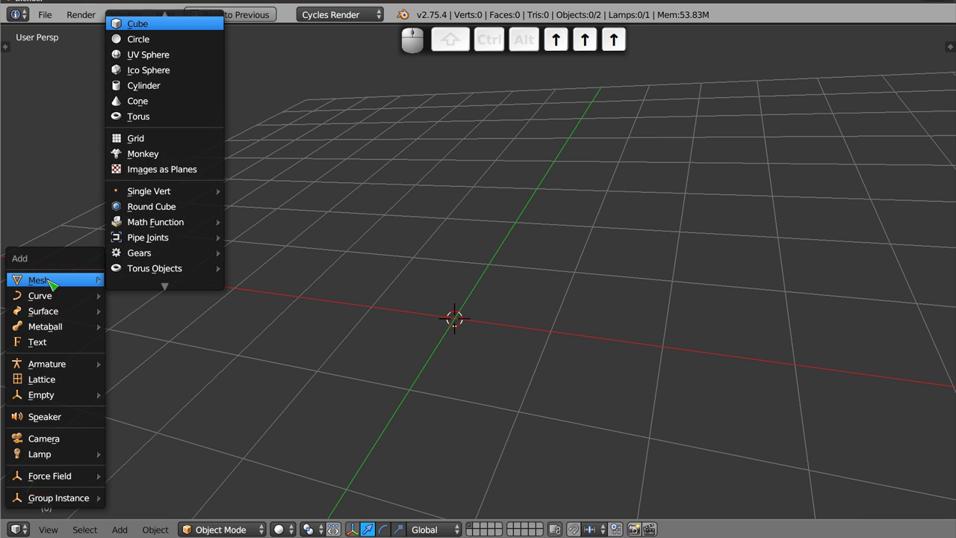
key(Down)
key(Return)
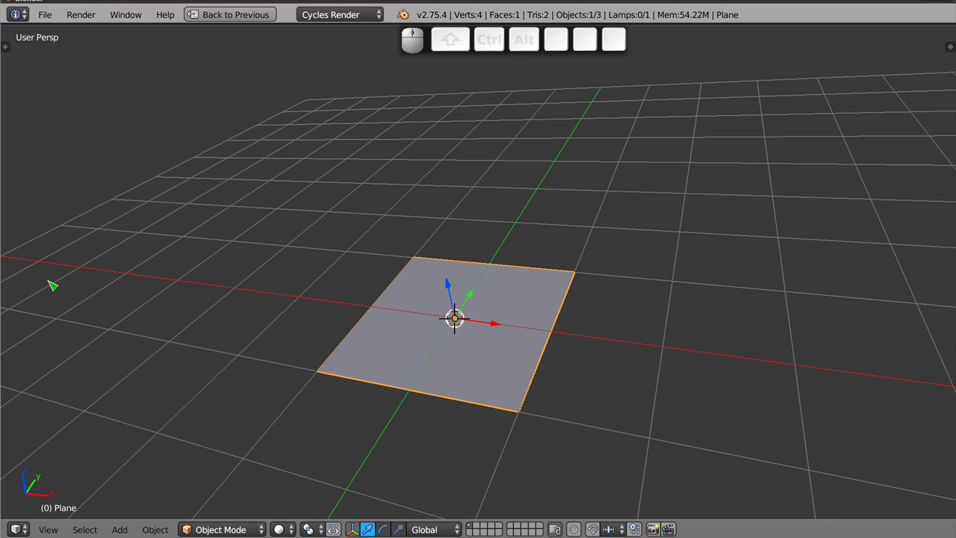
In Edit Mode, merge the plane's four corners into one vertex at the centre
key(Tab)
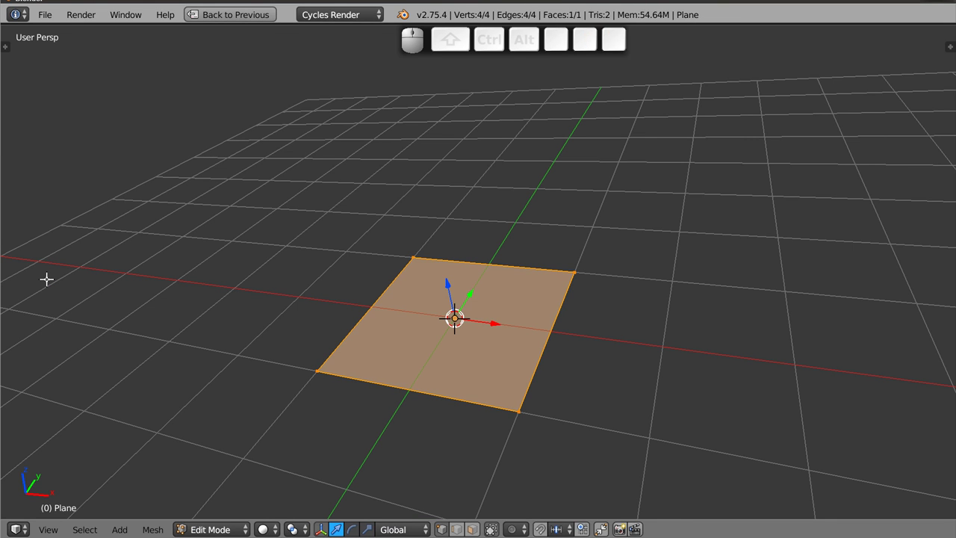
key(alt+m)
key(Return)
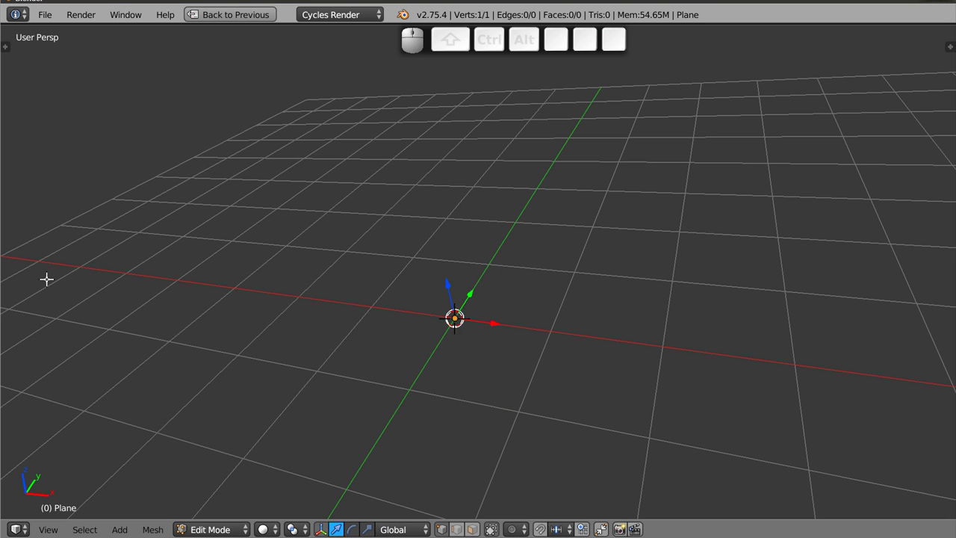
Move the lone vertex 1 unit along X and verify its coordinates in the N panel
key(g)
key(x)
key(1)
key(Return)
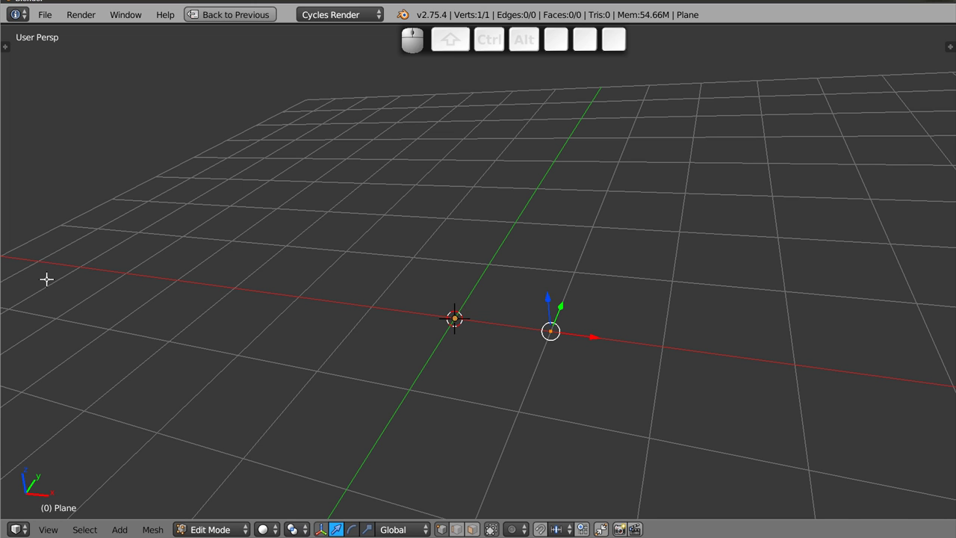
key(n)
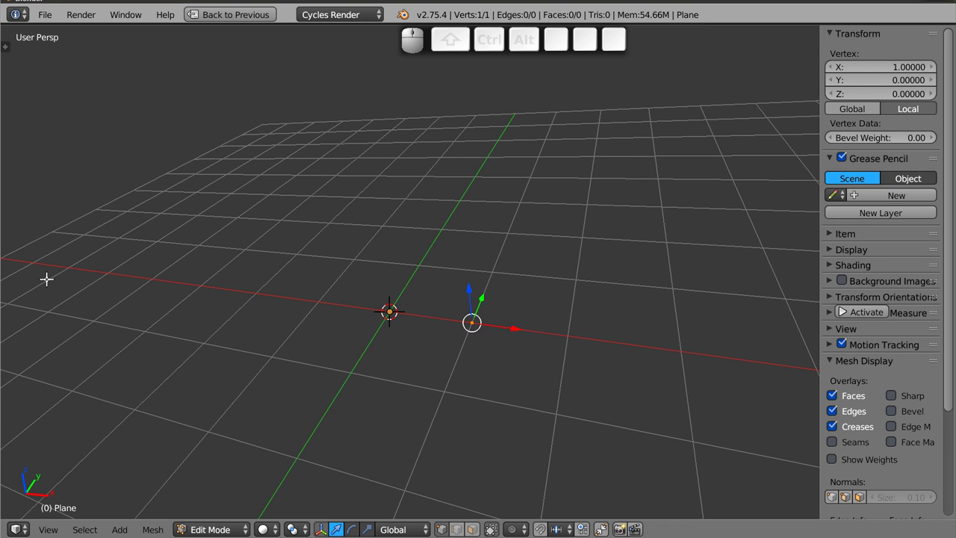
key(n)
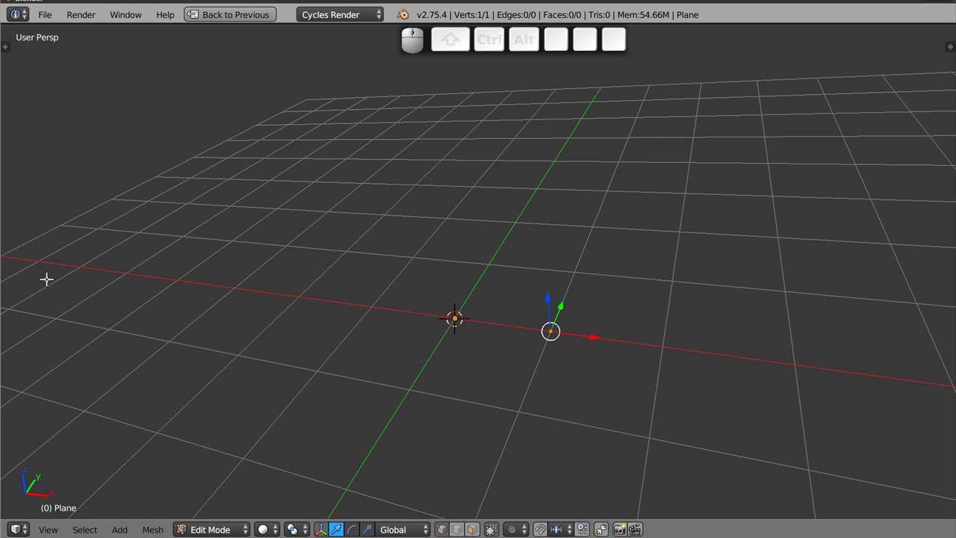
key(g)
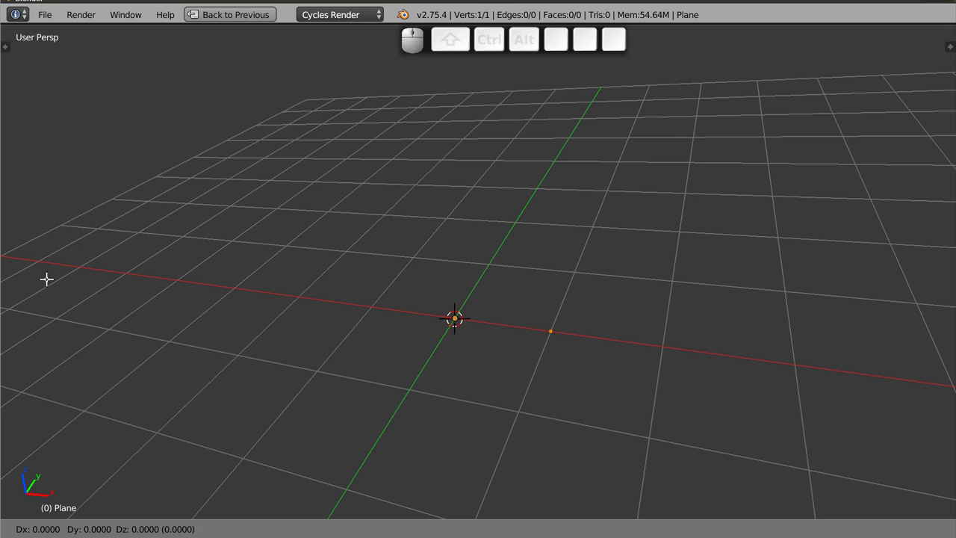
Reposition the vertex by 1 unit, switching the move onto the Y axis
key(1)
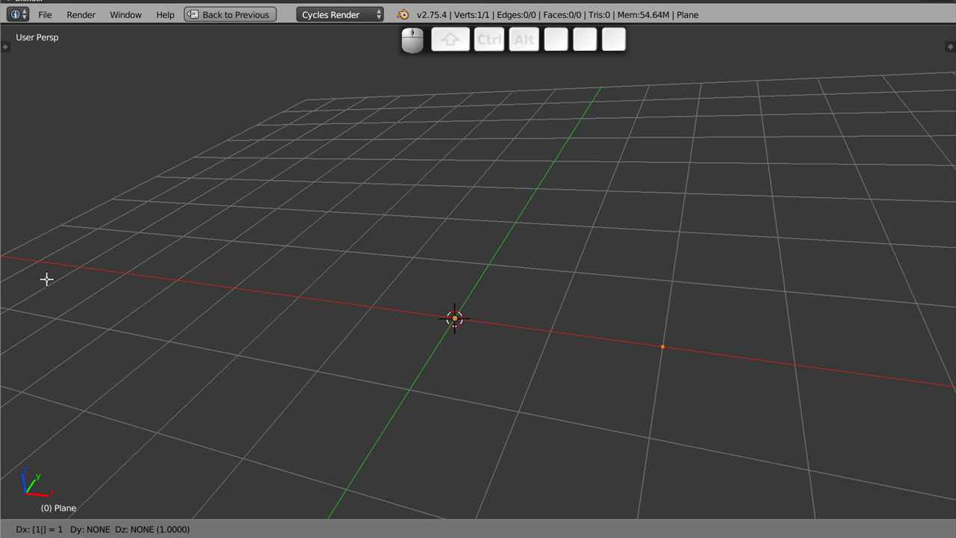
key(y)
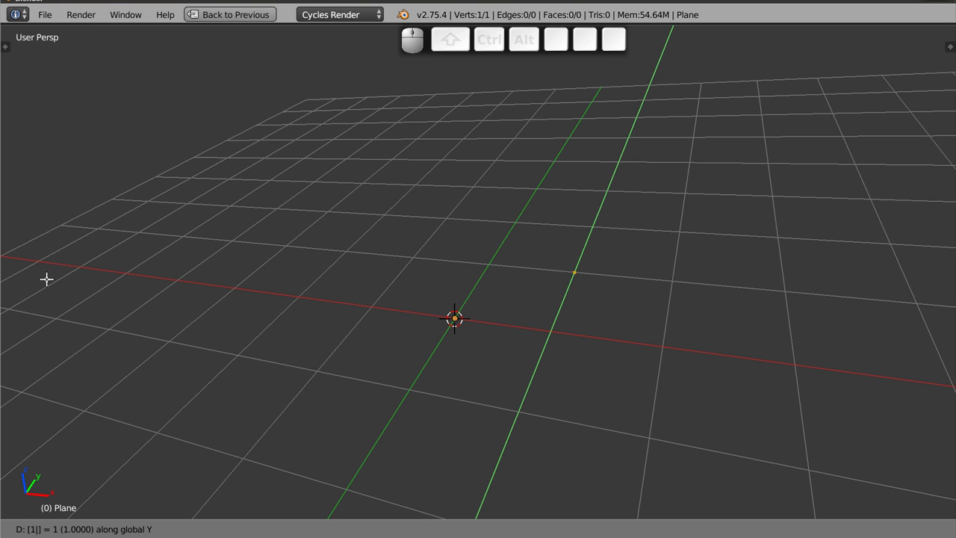
key(Return)
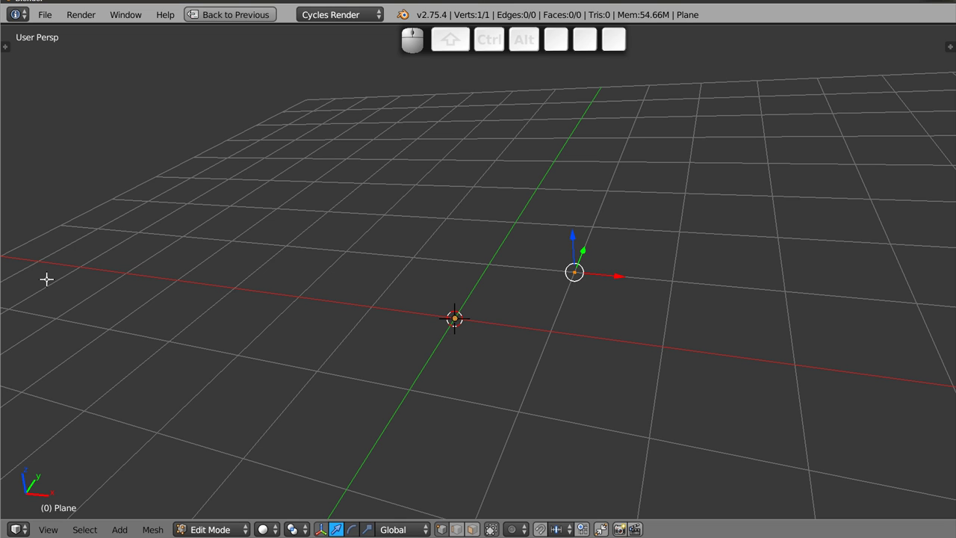
Extrude the vertex -2 units along Y into a straight edge and select both its ends
key(e)
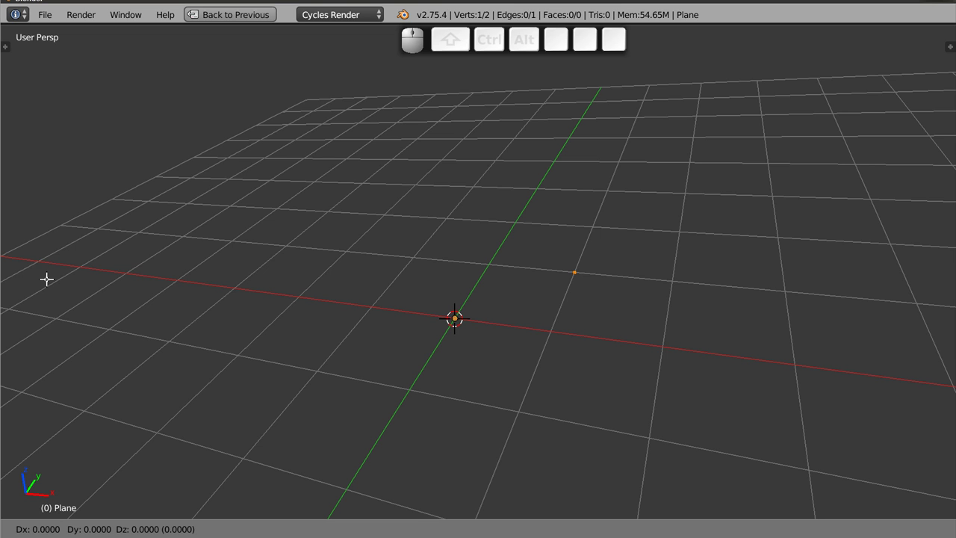
key(y)
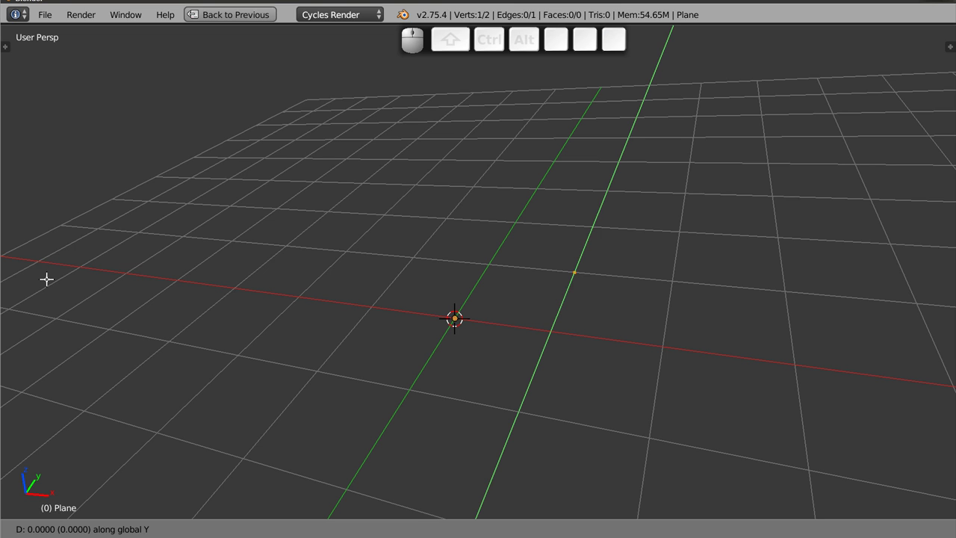
key(-)
key(2)
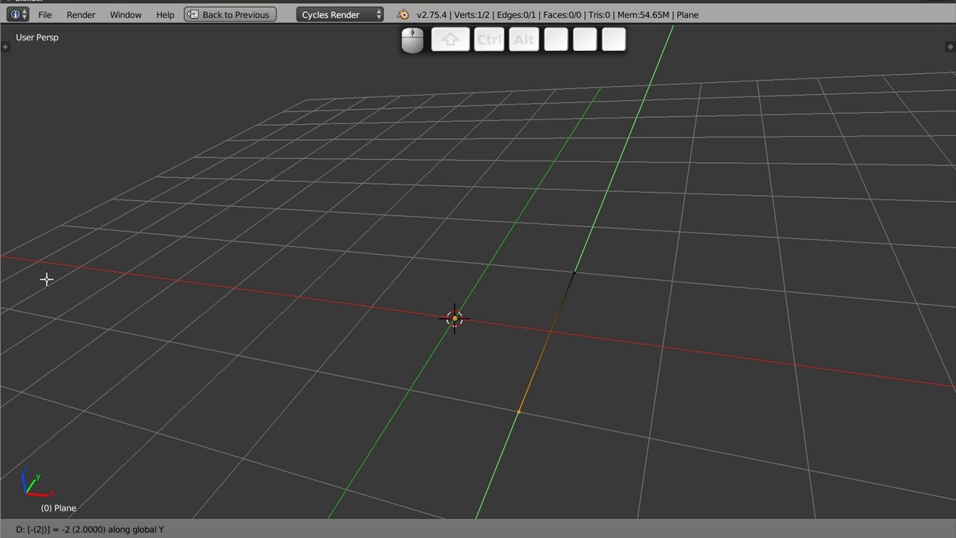
key(Return)
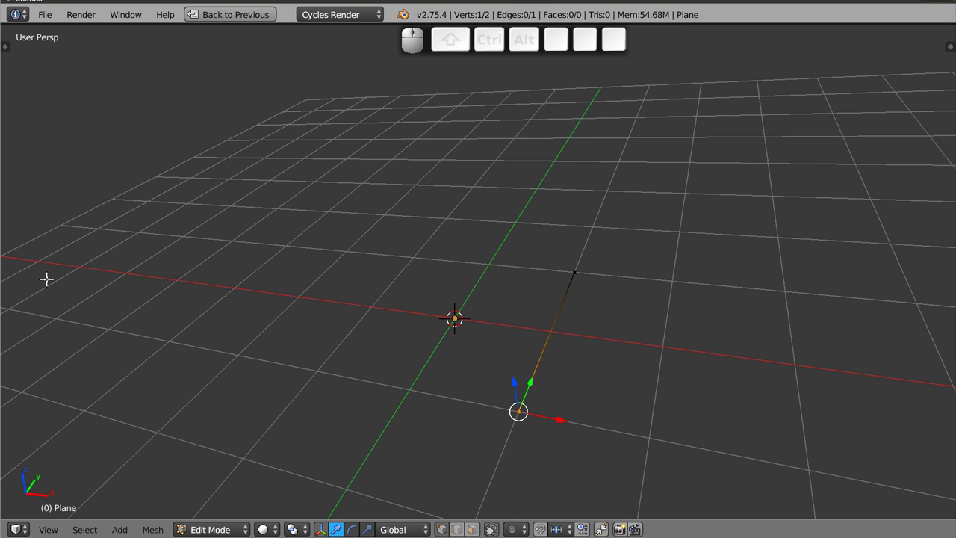
key(a)
key(a)
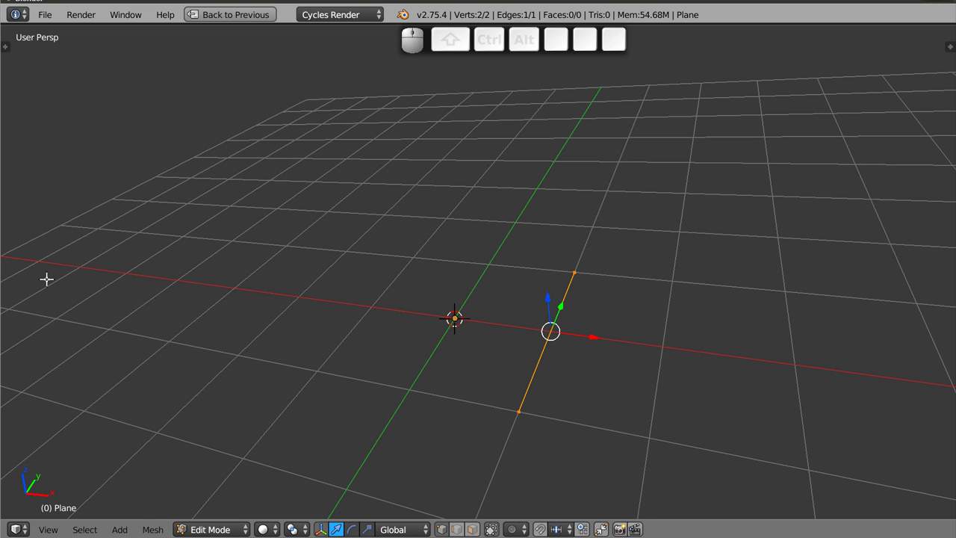
Extrude the edge -2 units along X into a flat square face and select the whole face
key(e)
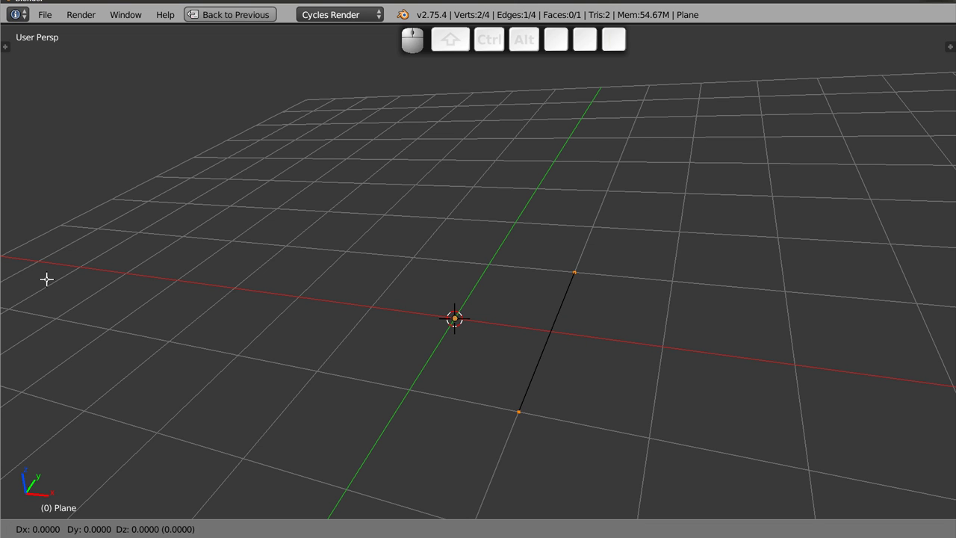
key(x)
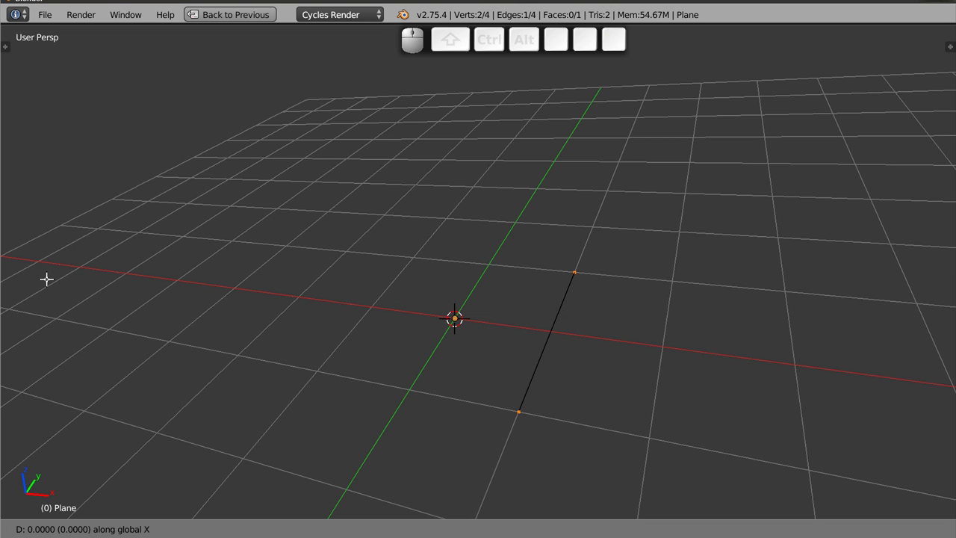
key(-)
key(2)
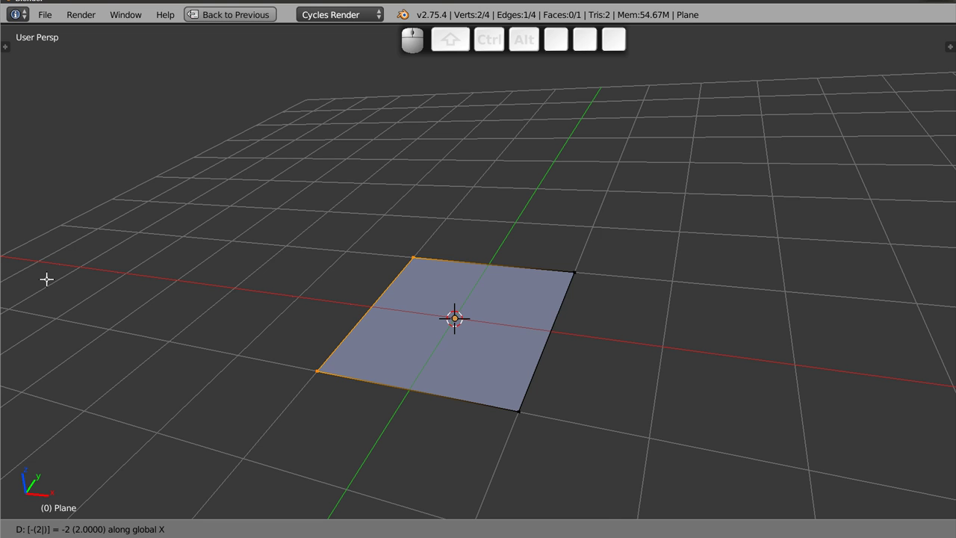
key(Return)
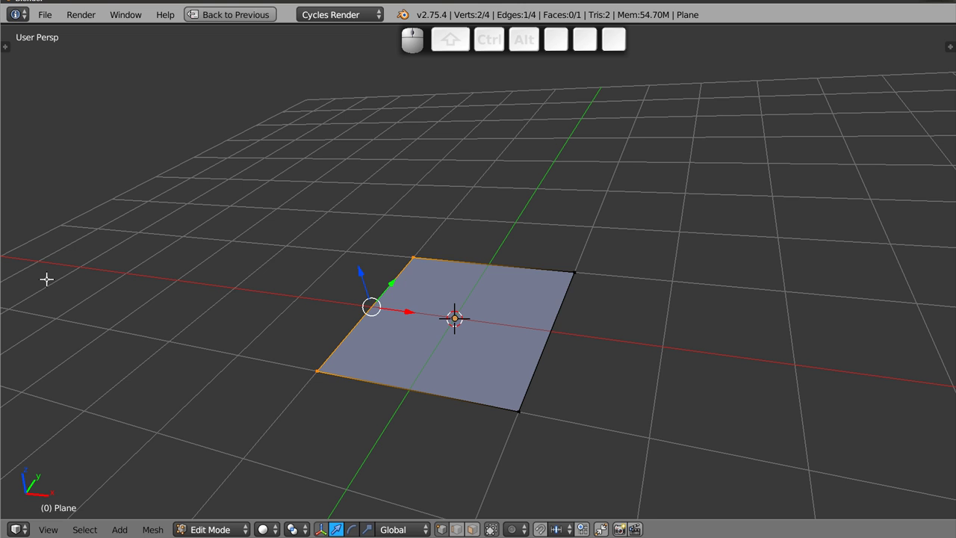
key(a)
key(a)
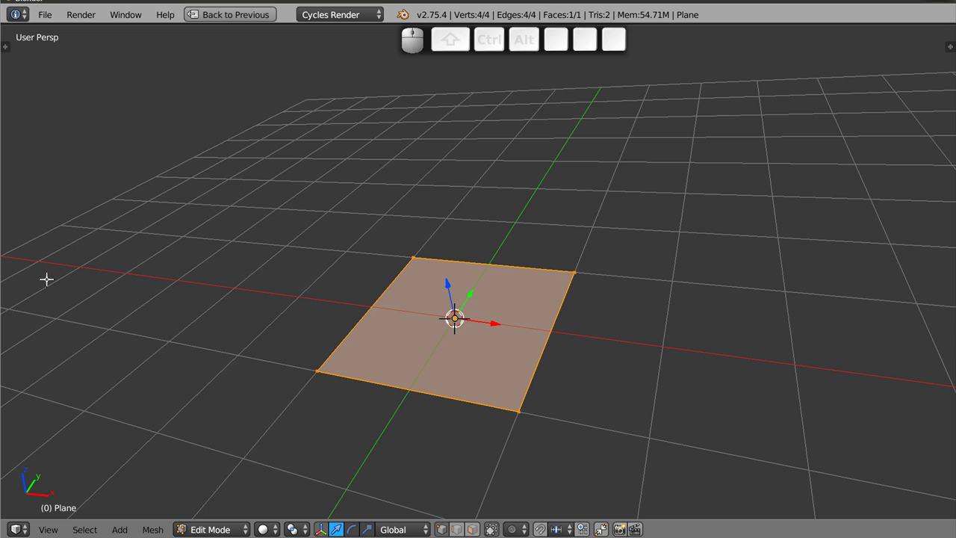
Extrude the square face -1 unit along its normal so the box base rises
key(e)
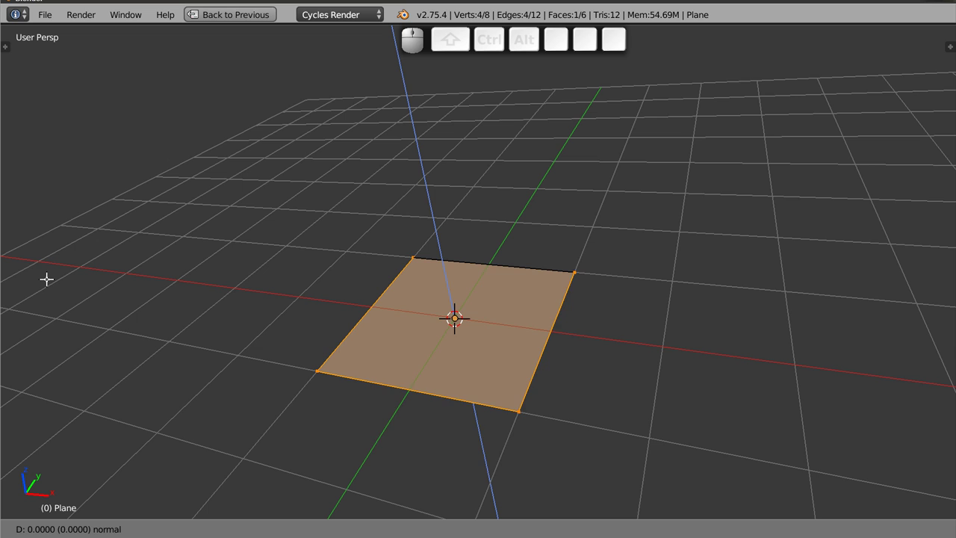
key(1)
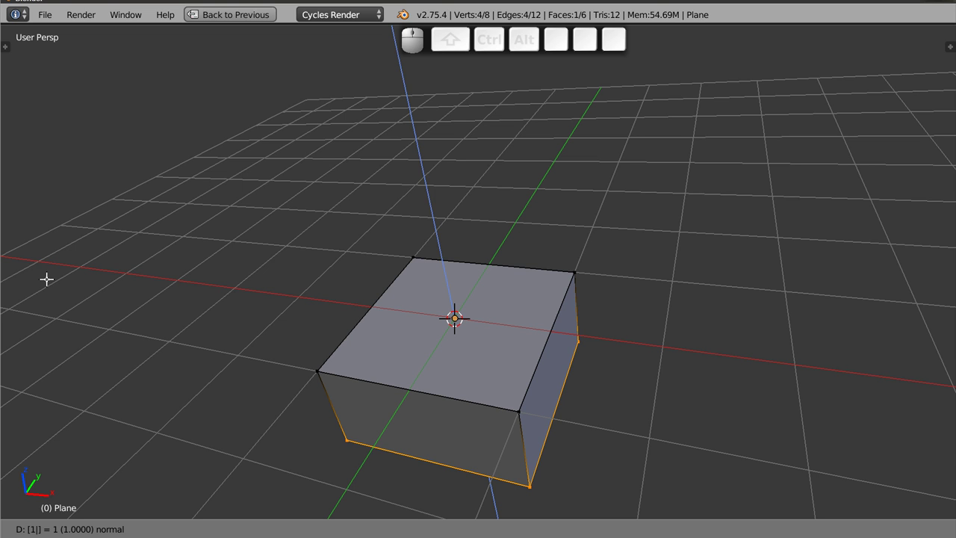
key(-)
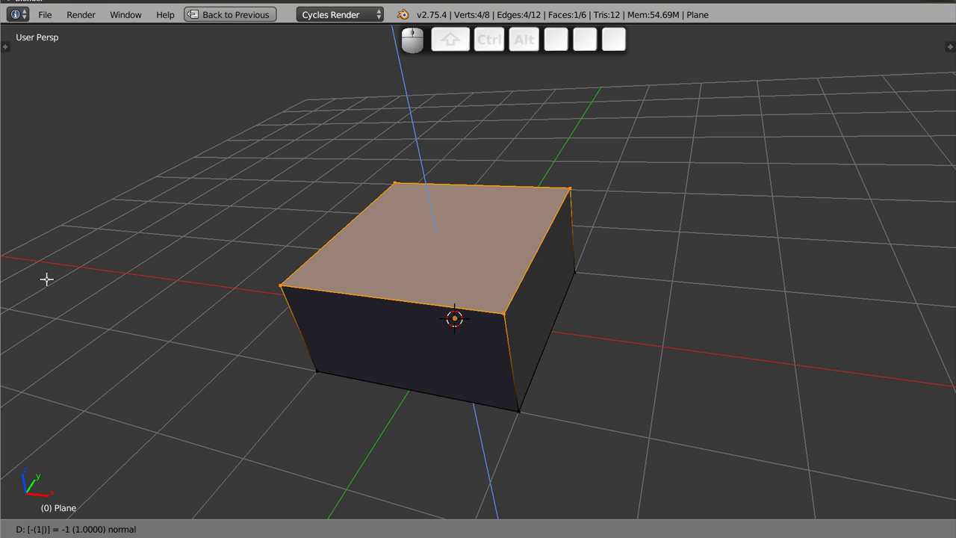
Confirm the box base and extrude its top face with zero distance, starting a scale
key(Return)
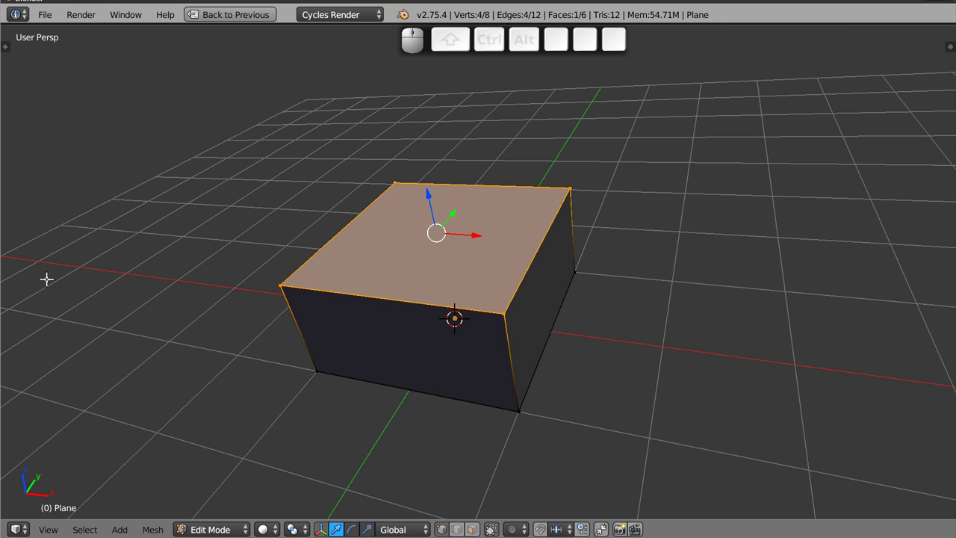
key(e)
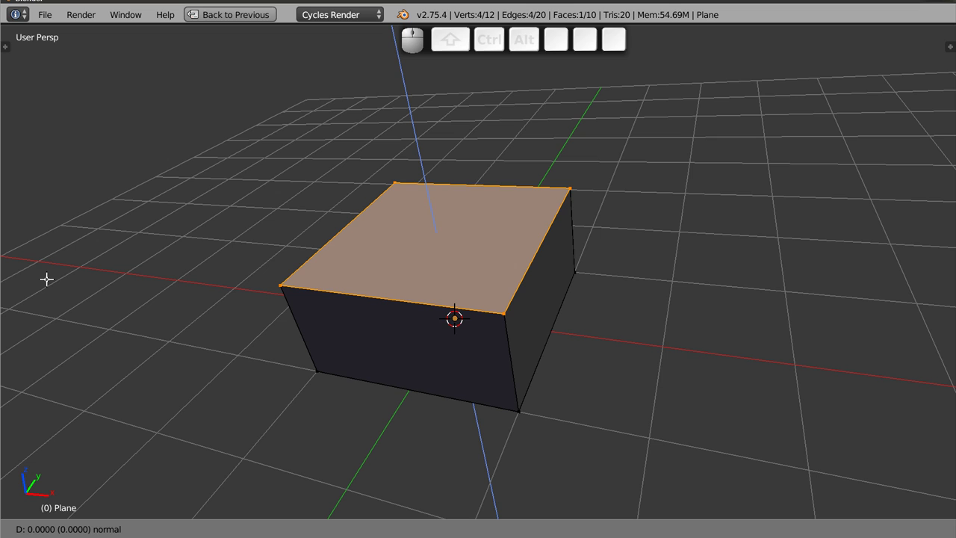
key(s)
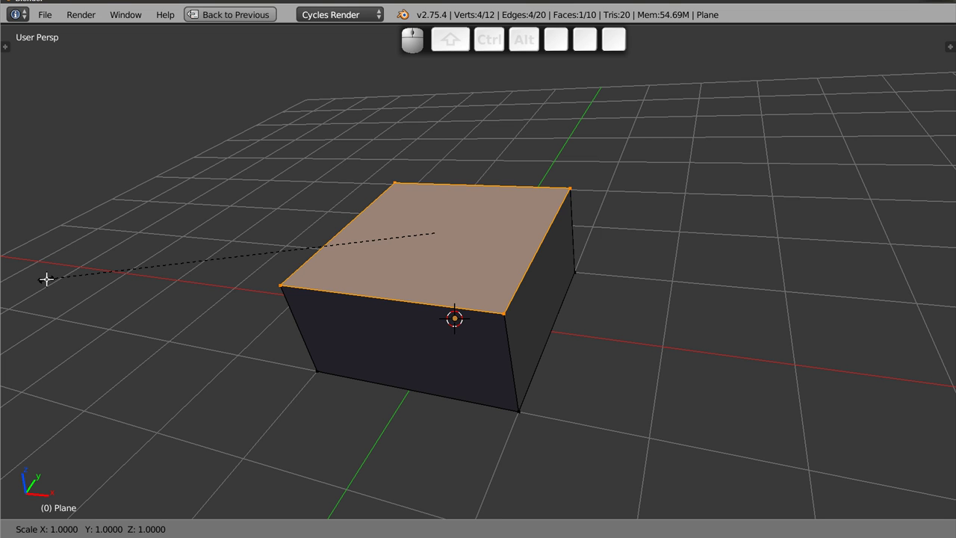
Scale the top face by 1.2 into an overhang and poke it into centre triangles (Alt+P)
key(1)
key(.)
key(2)
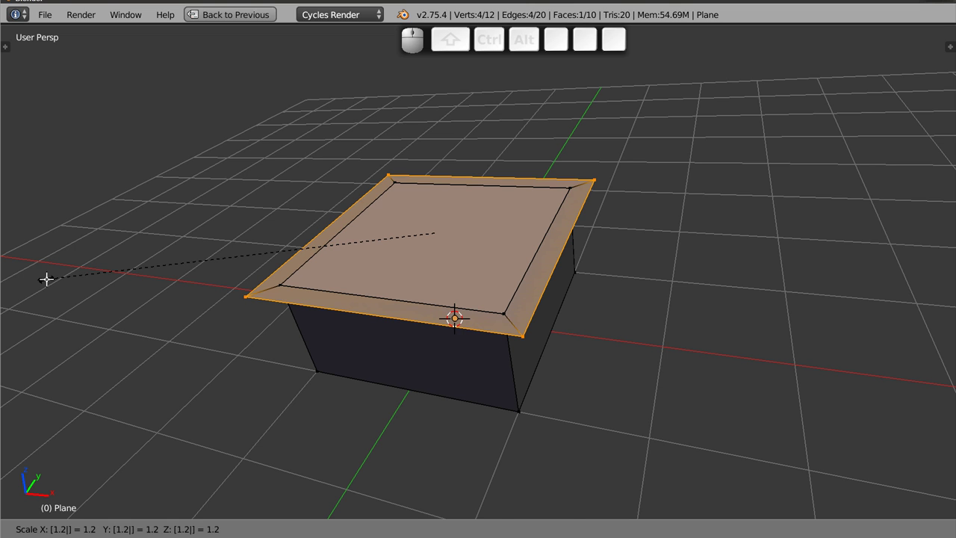
key(Return)
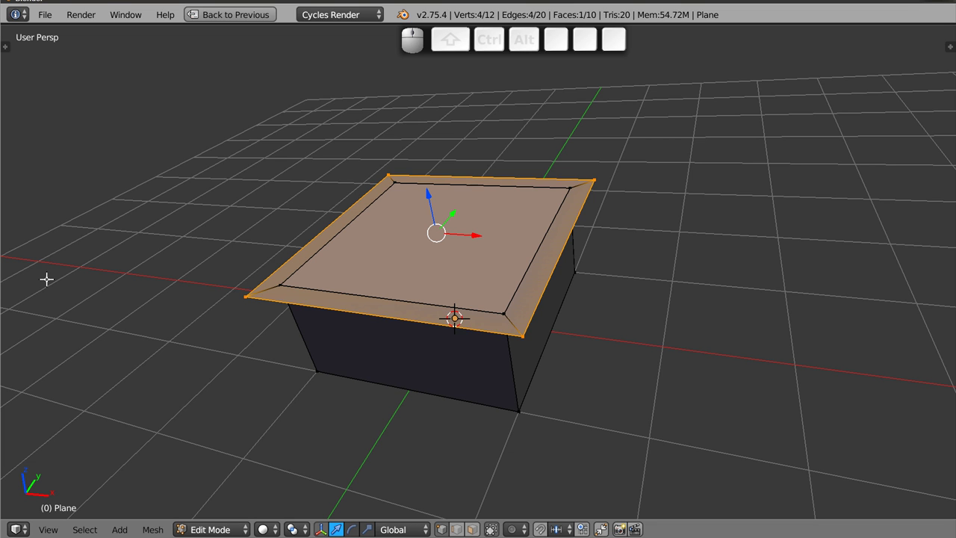
key(alt+p)
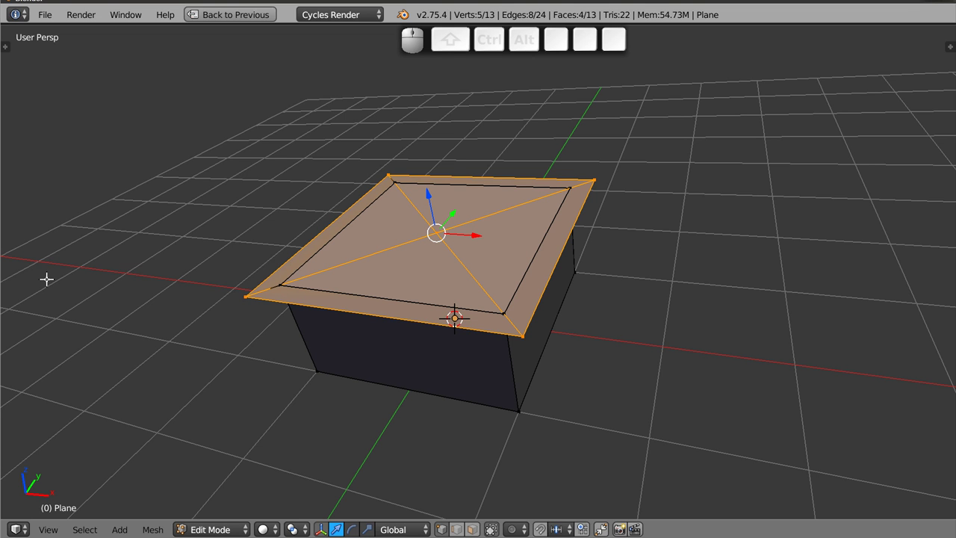
Select only the top face's centre vertex and move it 1 unit up along Z
key(ctrl+KP_Subtract)
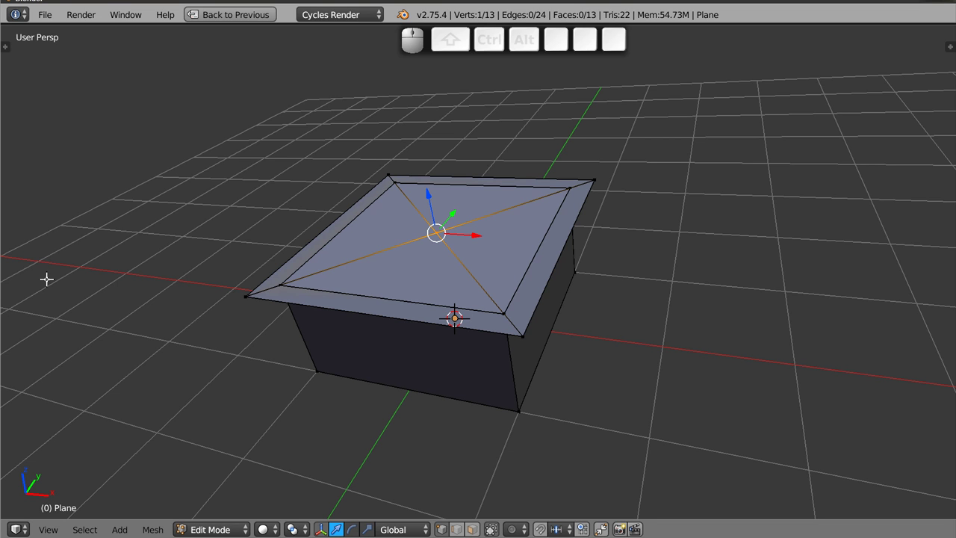
key(ctrl+KP_Add)
key(ctrl+KP_Subtract)
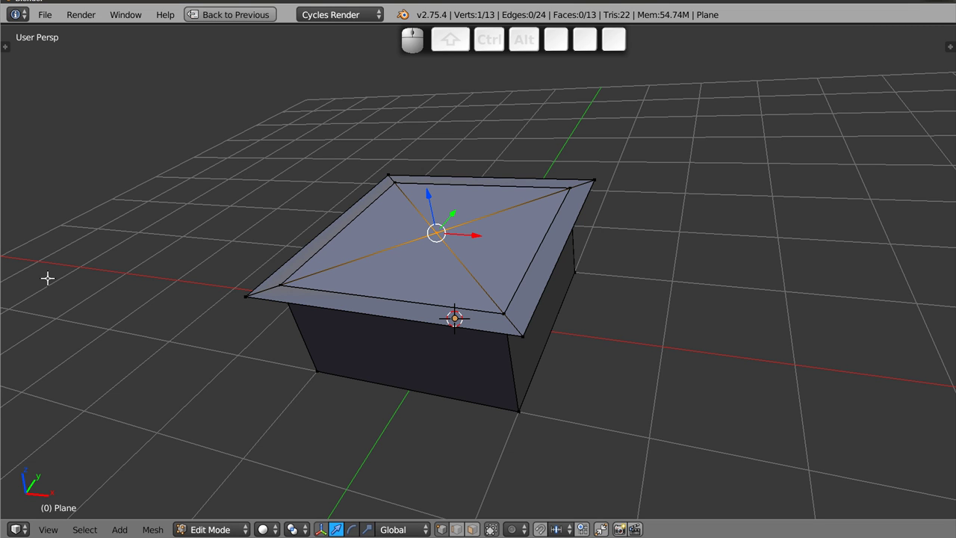
key(g)
key(1)
key(z)
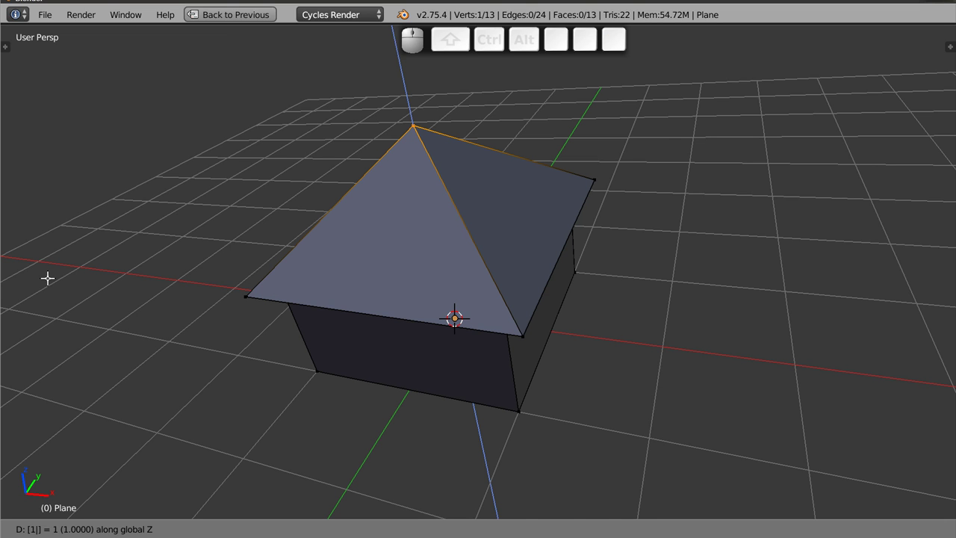
Confirm the peak, select all, recalculate normals outward (Ctrl+N), then deselect
key(Return)
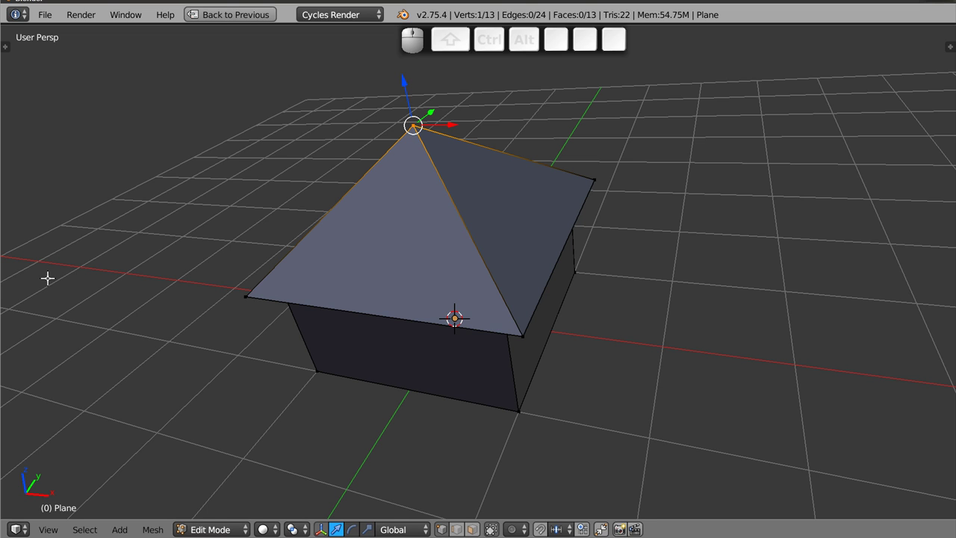
key(a)
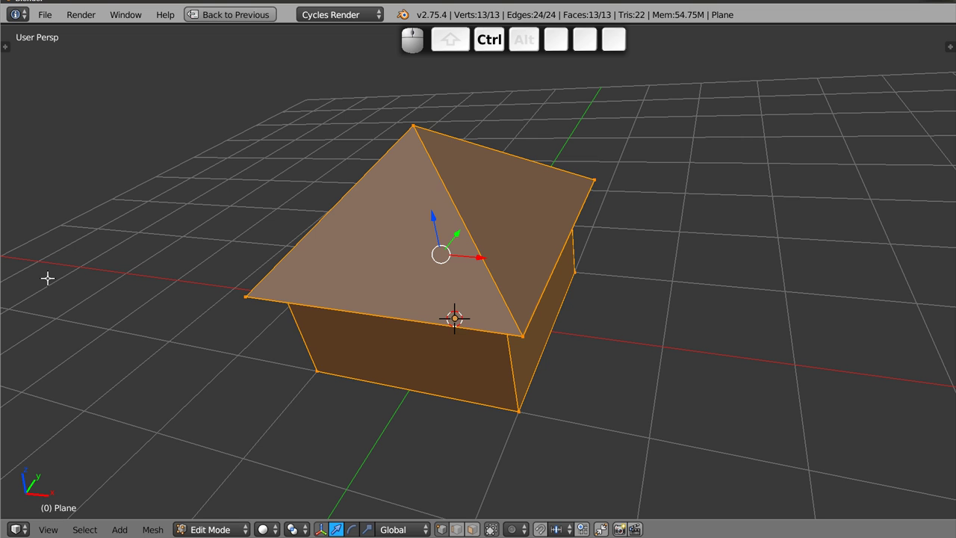
key(ctrl+n)
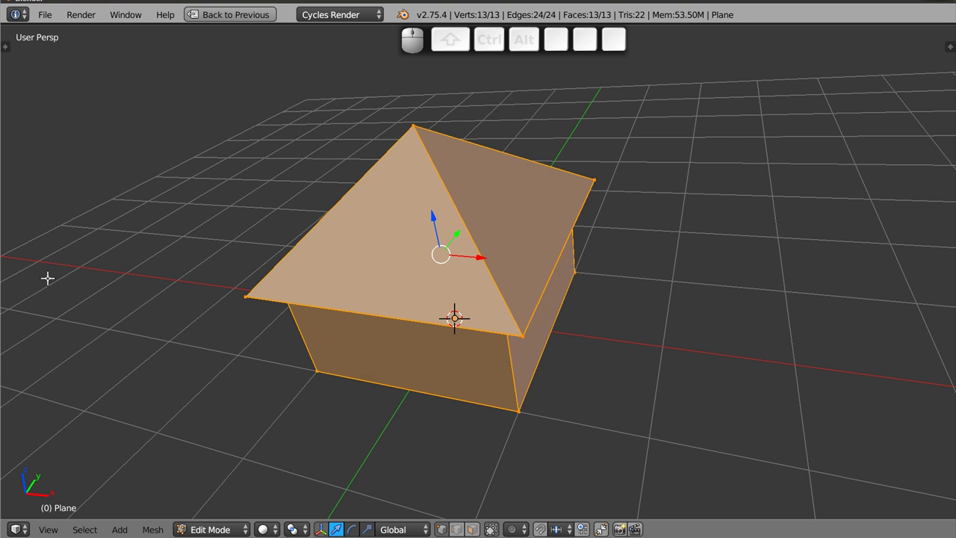
key(a)
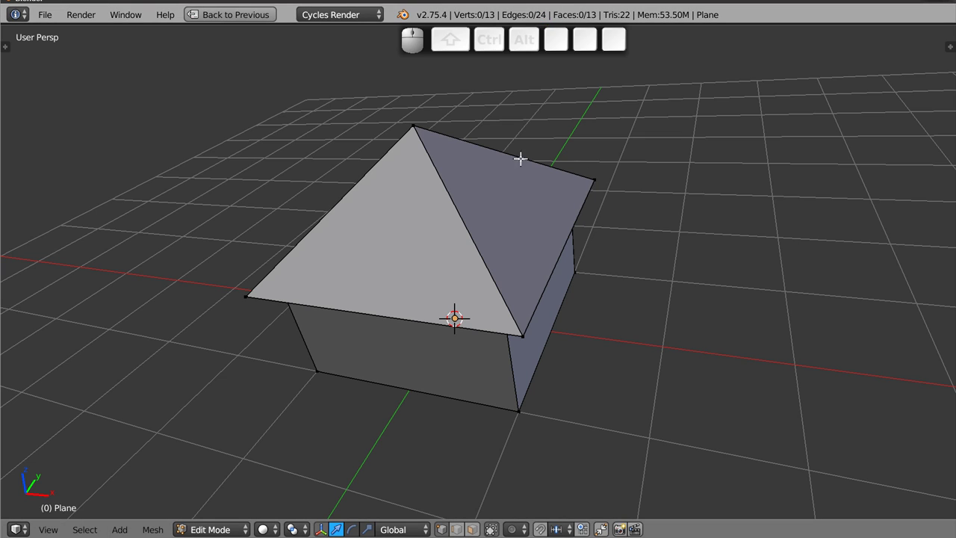
drag(438, 336, 511, 324)
middle_click(630, 334)
drag(557, 348, 474, 298)
middle_click(399, 250)
drag(574, 386, 542, 378)
middle_click(486, 374)
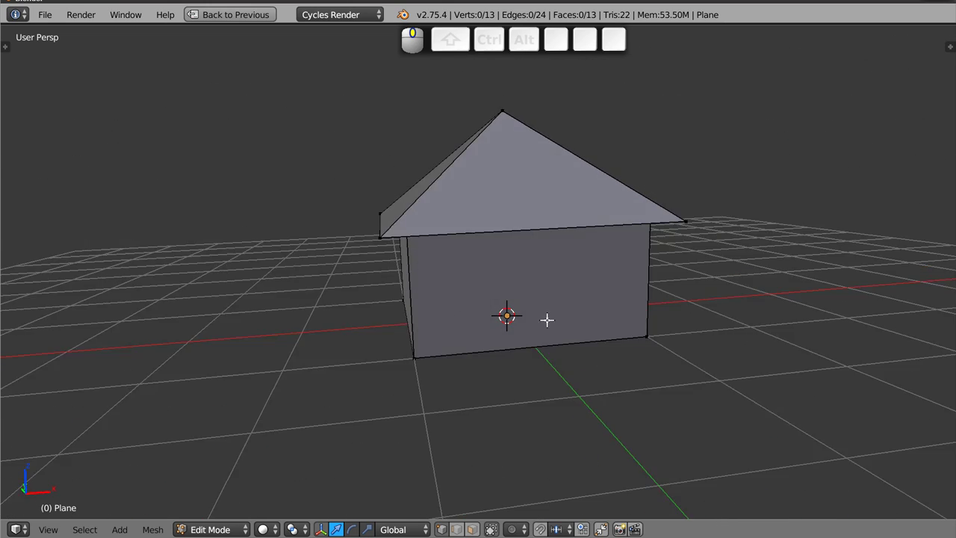
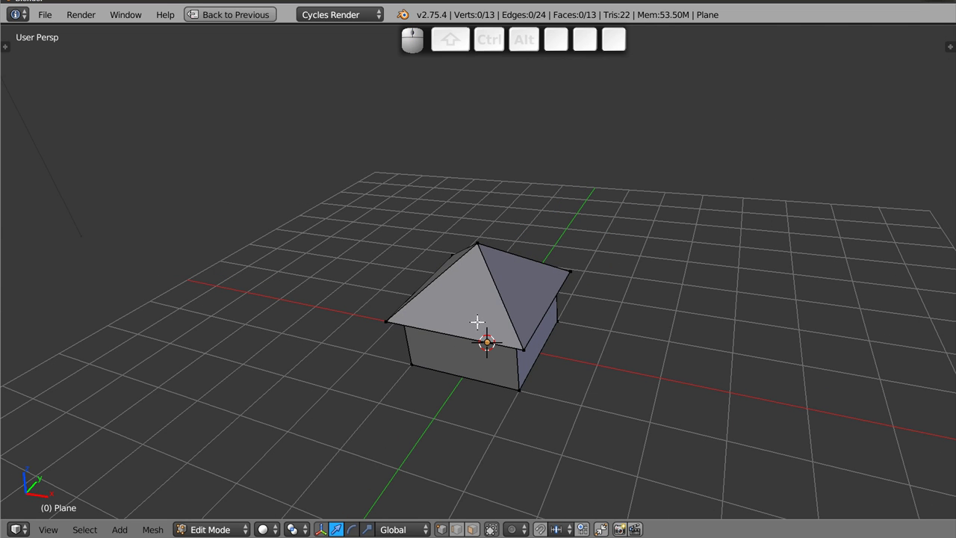
drag(502, 277, 509, 296)
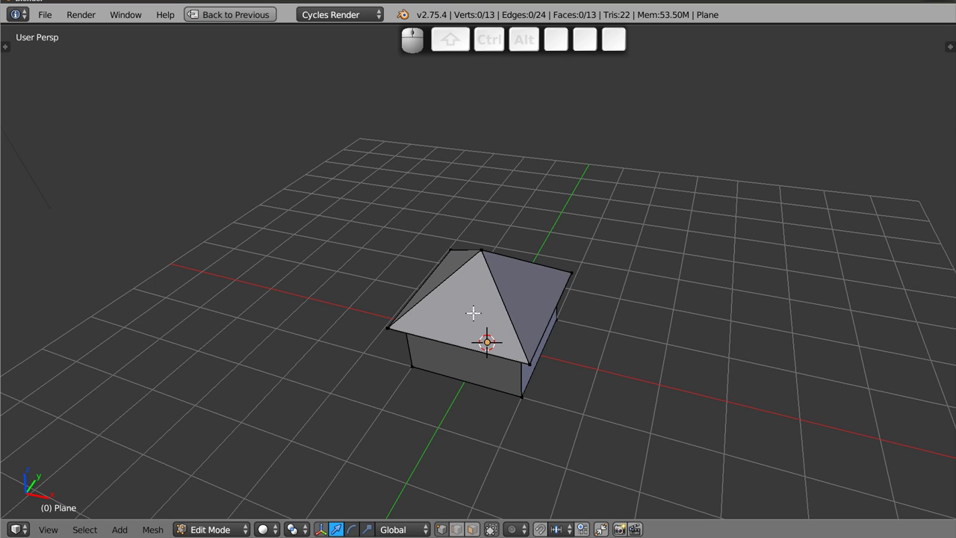
Show the N sidebar to read the peak's Z = 2 and orbit to a front view
key(n)
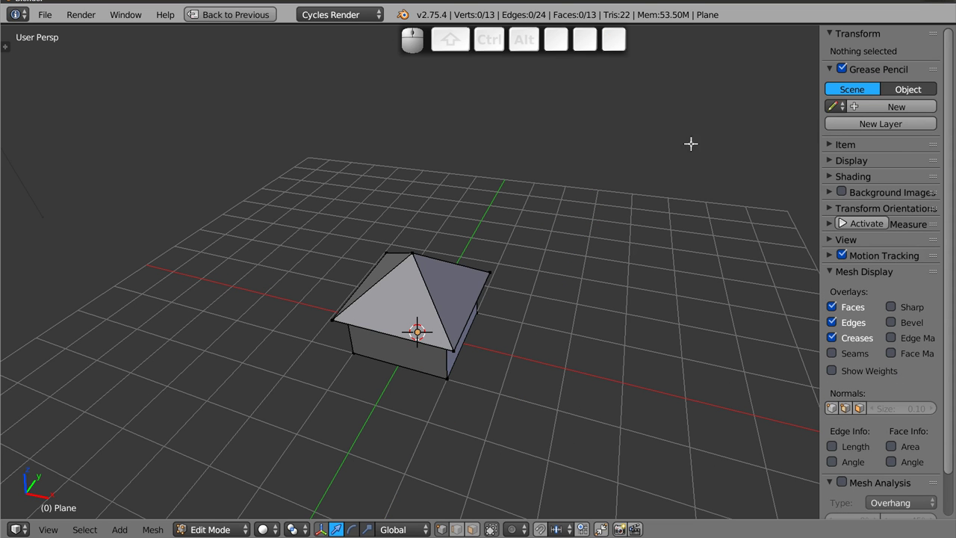
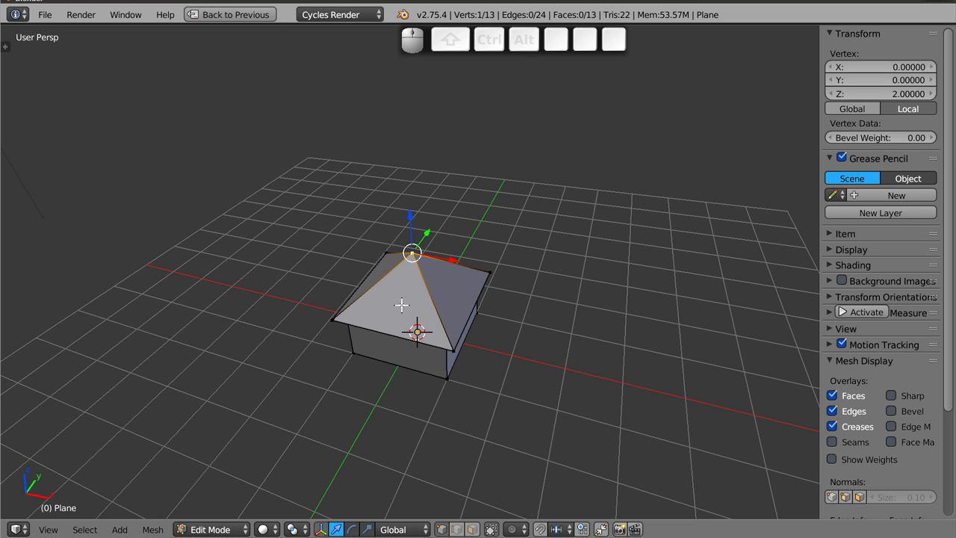
drag(474, 304, 517, 265)
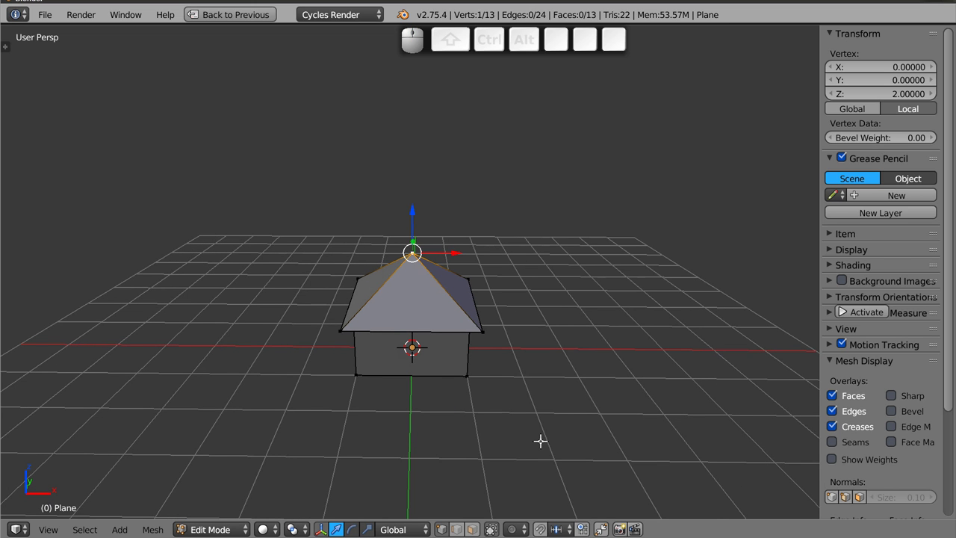